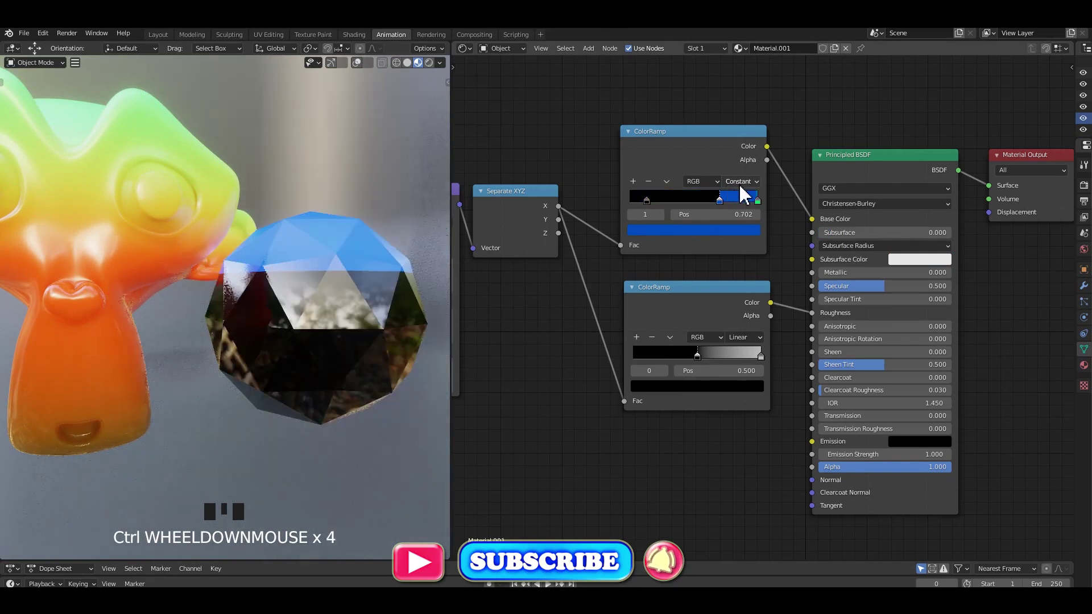
Step: Pan and zoom around the finished node tree to review the banded-material setups
{"action": "middle_click", "coordinate": [330, 318]}
{"action": "scroll", "scroll_direction": "down", "scroll_amount": 3}
{"action": "scroll", "scroll_direction": "down", "scroll_amount": 3}
{"action": "left_click_drag", "start_coordinate": [308, 266], "coordinate": [200, 251]}
{"action": "left_click", "coordinate": [199, 251]}
{"action": "scroll", "scroll_direction": "up", "scroll_amount": 3}
{"action": "left_click_drag", "start_coordinate": [231, 252], "coordinate": [228, 235]}
{"action": "scroll", "scroll_direction": "up", "scroll_amount": 3}
{"action": "scroll", "scroll_direction": "down", "scroll_amount": 3}
{"action": "scroll", "scroll_direction": "up", "scroll_amount": 3}
{"action": "scroll", "scroll_direction": "down", "scroll_amount": 3}
{"action": "scroll", "scroll_direction": "up", "scroll_amount": 3}
{"action": "scroll", "scroll_direction": "up", "scroll_amount": 3}
{"action": "scroll", "scroll_direction": "down", "scroll_amount": 3}
{"action": "left_click_drag", "start_coordinate": [301, 270], "coordinate": [304, 268]}
Step: Save the demo file and start a new General file showing the default cube scene
{"action": "key", "text": "ctrl+s"}
{"action": "middle_click", "coordinate": [310, 303]}
{"action": "key", "text": "ctrl+s"}
{"action": "middle_click", "coordinate": [333, 295]}
{"action": "scroll", "scroll_direction": "down", "scroll_amount": 3}
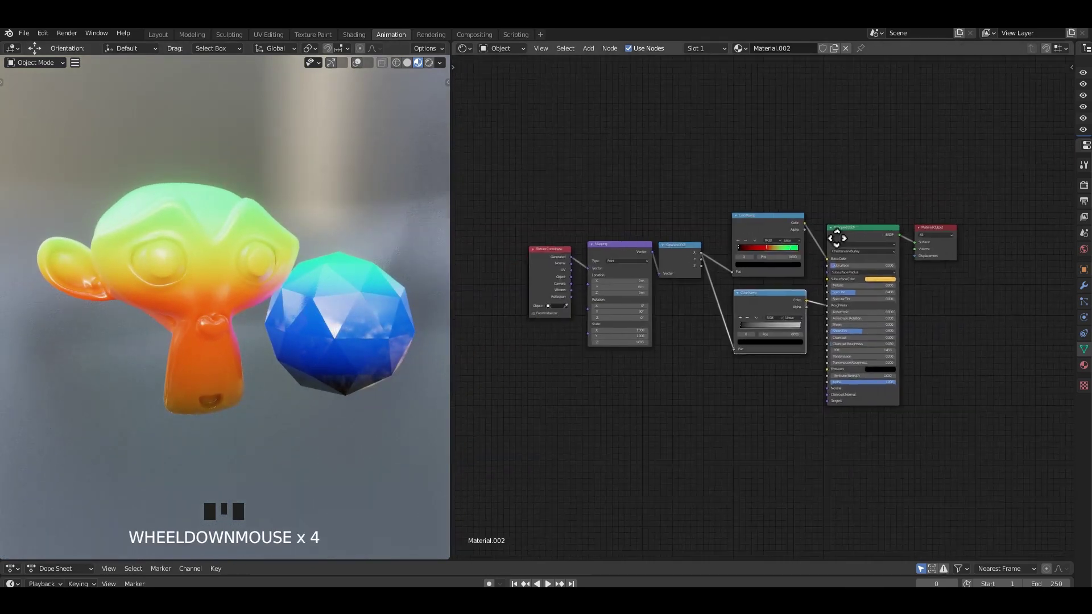
{"action": "left_click", "coordinate": [344, 320]}
{"action": "left_click", "coordinate": [254, 278]}
{"action": "scroll", "scroll_direction": "up", "scroll_amount": 3}
{"action": "left_click", "coordinate": [198, 264]}
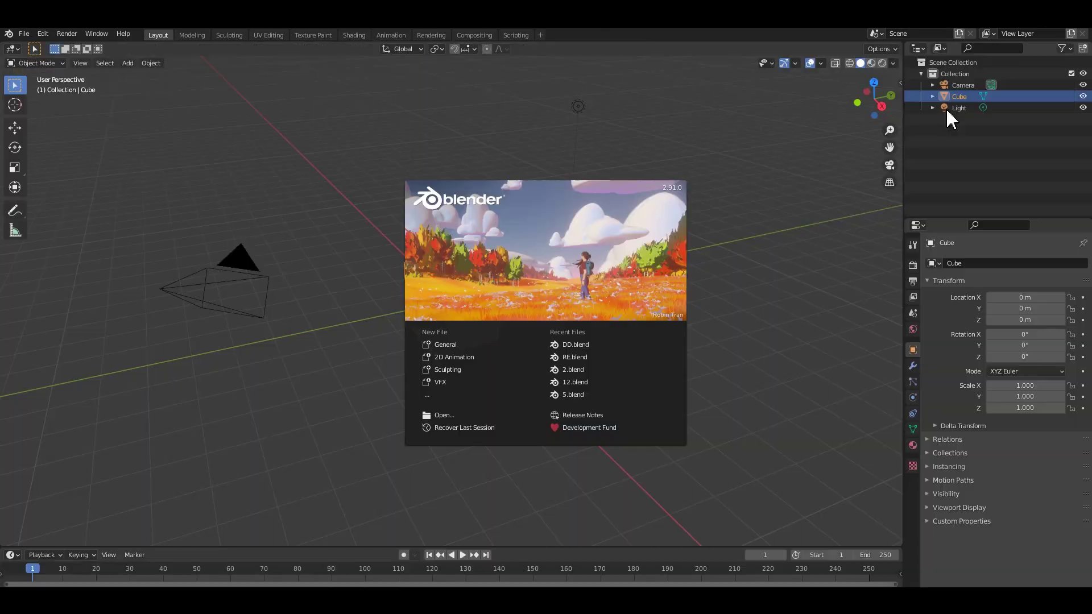
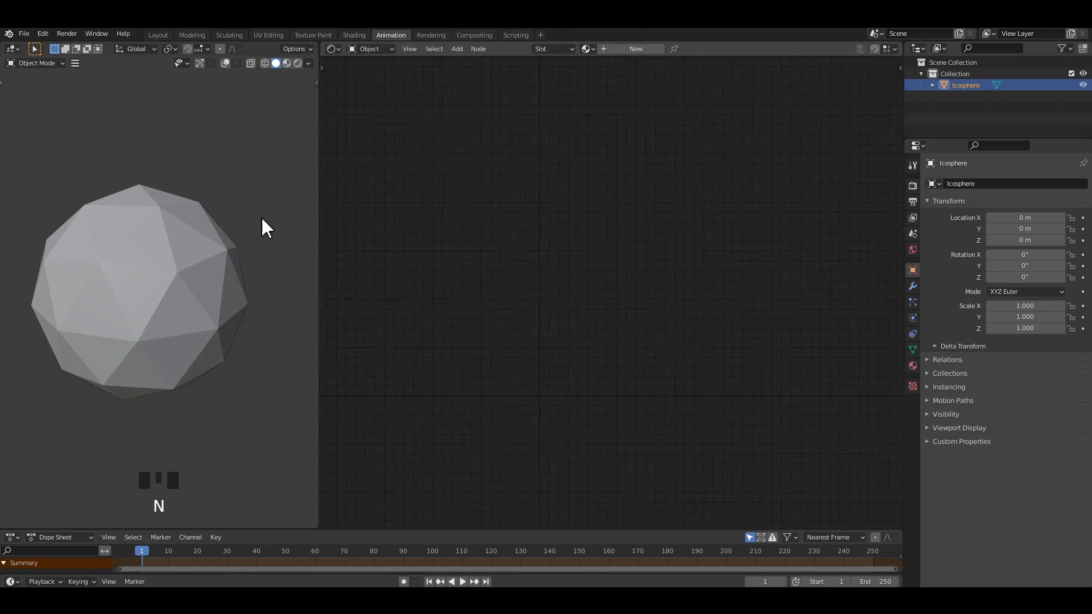
Step: Create a new material on the icosphere and place Texture Coordinate, Mapping and Separate XYZ nodes
{"action": "left_click_drag", "start_coordinate": [201, 234], "coordinate": [189, 232]}
{"action": "left_click", "coordinate": [188, 231]}
{"action": "left_click_drag", "start_coordinate": [180, 233], "coordinate": [628, 53]}
{"action": "left_click_drag", "start_coordinate": [628, 53], "coordinate": [545, 219]}
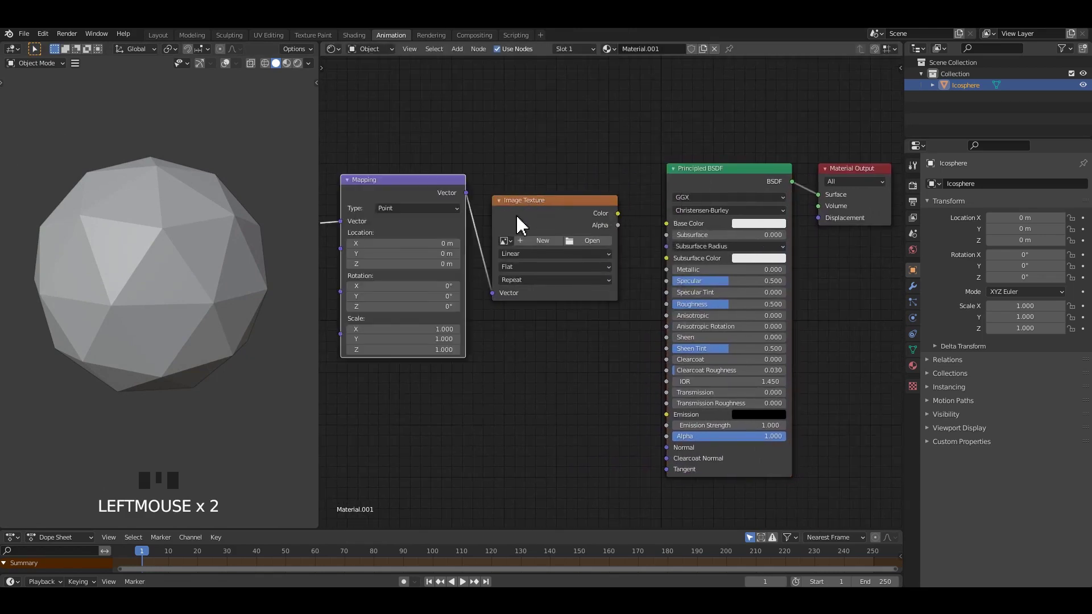
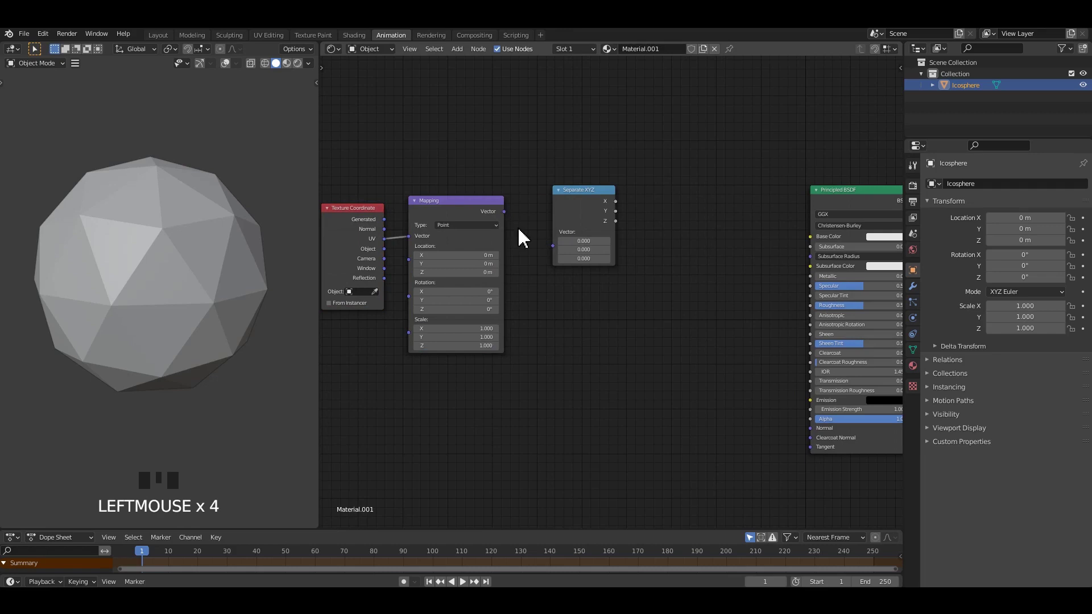
Step: Link Generated coordinates into Mapping and Mapping into Separate XYZ, with Rotation Y about 90°
{"action": "left_click", "coordinate": [555, 257]}
{"action": "left_click_drag", "start_coordinate": [299, 134], "coordinate": [233, 156]}
{"action": "scroll", "scroll_direction": "down", "scroll_amount": 3}
{"action": "middle_click", "coordinate": [224, 160]}
{"action": "scroll", "scroll_direction": "up", "scroll_amount": 3}
{"action": "middle_click", "coordinate": [209, 161]}
{"action": "scroll", "scroll_direction": "down", "scroll_amount": 3}
Step: Feed the X output into a ColorRamp driving the shader and preview the gradient on the icosphere
{"action": "left_click_drag", "start_coordinate": [208, 160], "coordinate": [526, 243]}
{"action": "left_click", "coordinate": [526, 243]}
{"action": "left_click_drag", "start_coordinate": [639, 207], "coordinate": [679, 300]}
{"action": "left_click", "coordinate": [725, 203]}
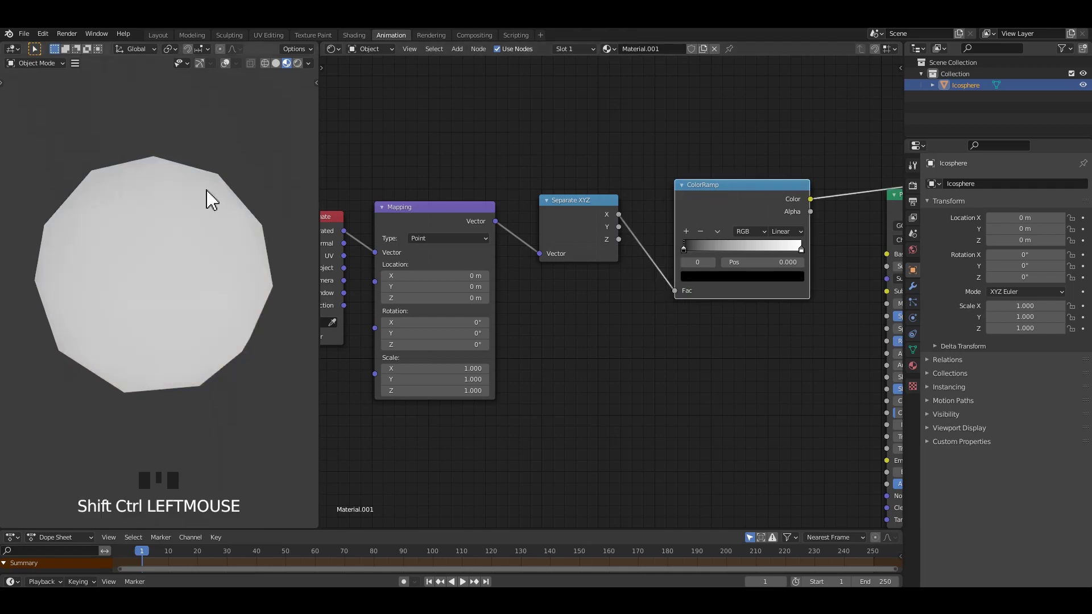
{"action": "middle_click", "coordinate": [181, 189]}
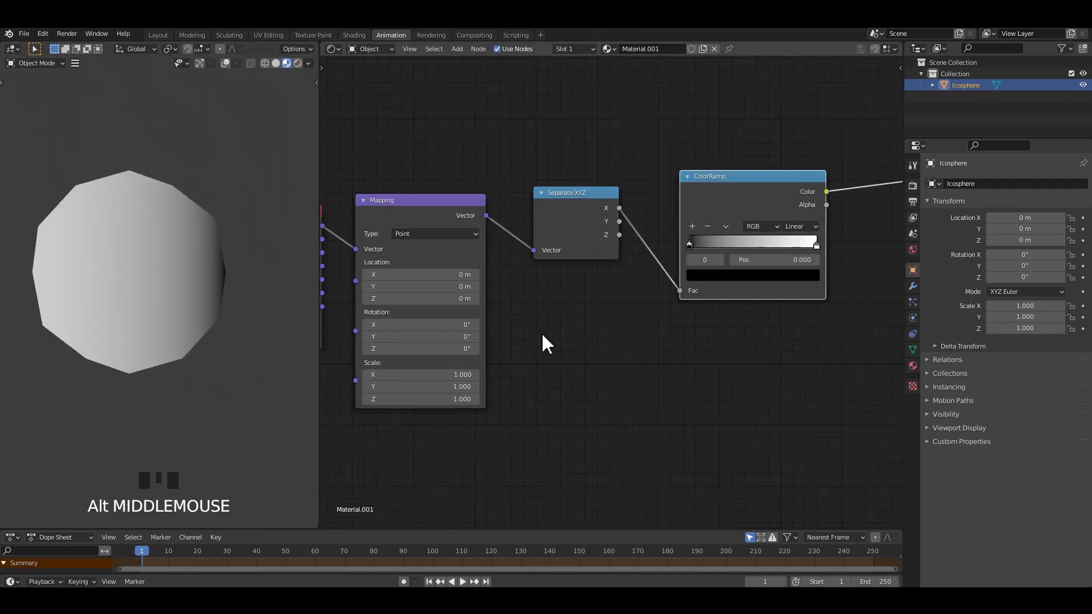
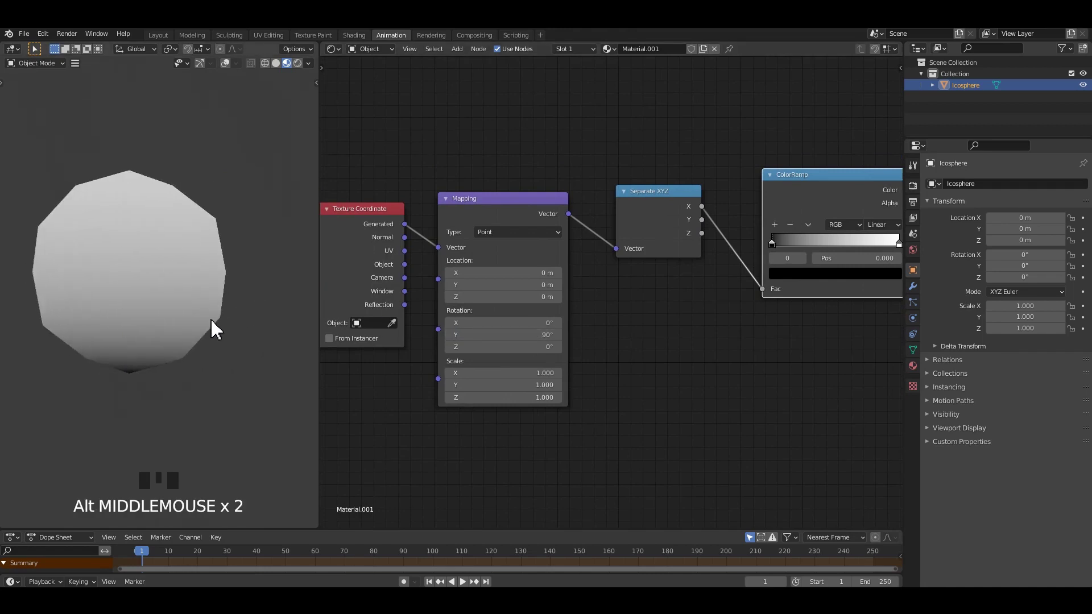
Step: Set the ColorRamp stops to black, red and green, dark stop near 0.245, wired to Base Color
{"action": "left_click", "coordinate": [769, 240]}
{"action": "key", "text": "ctrl+z"}
{"action": "left_click_drag", "start_coordinate": [674, 272], "coordinate": [693, 286]}
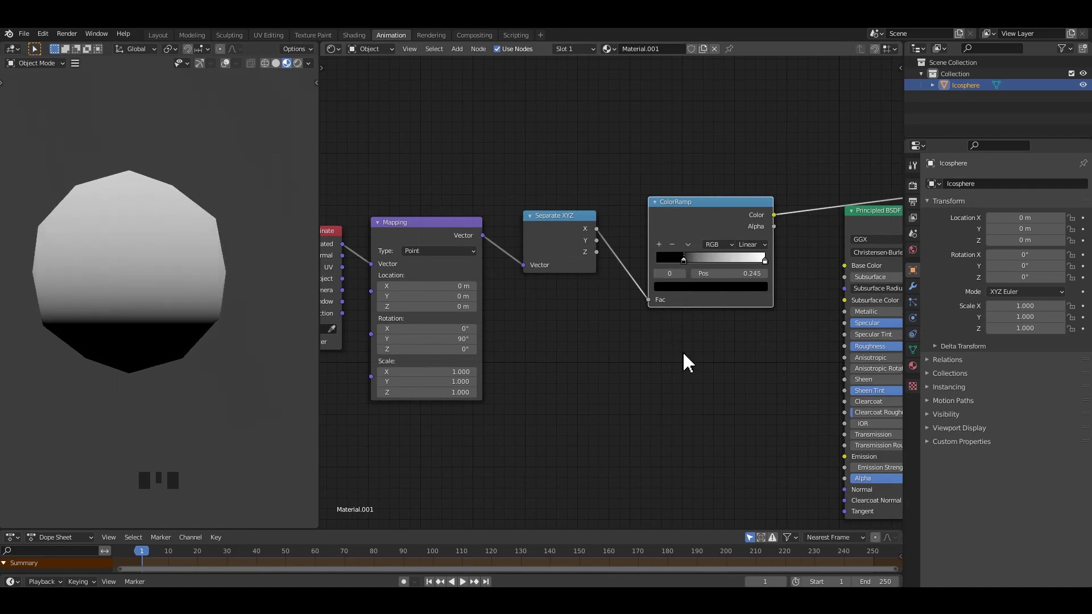
{"action": "left_click", "coordinate": [752, 248]}
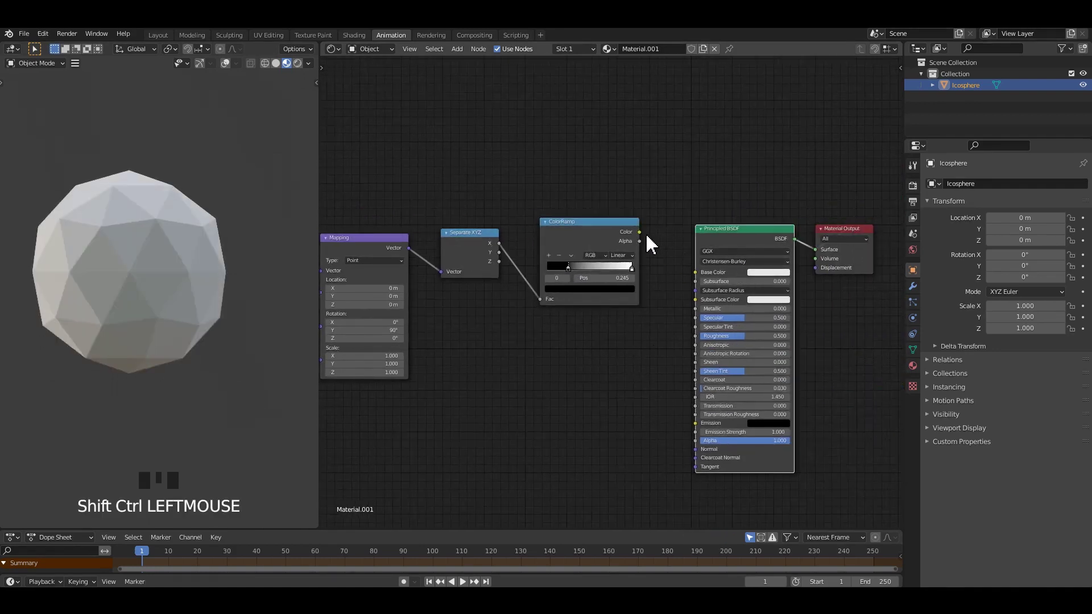
{"action": "left_click_drag", "start_coordinate": [663, 261], "coordinate": [706, 285]}
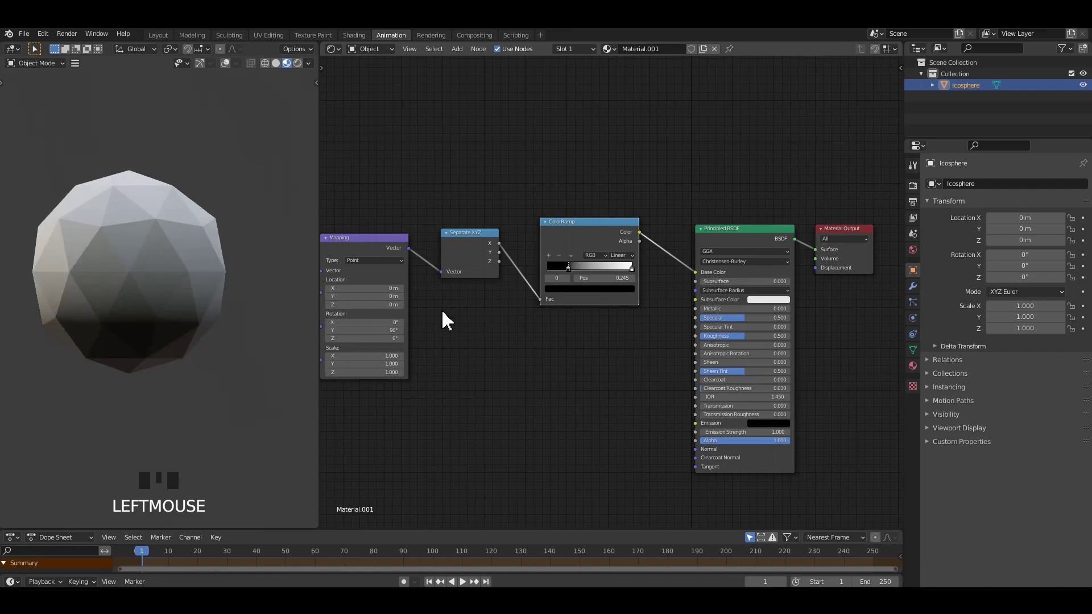
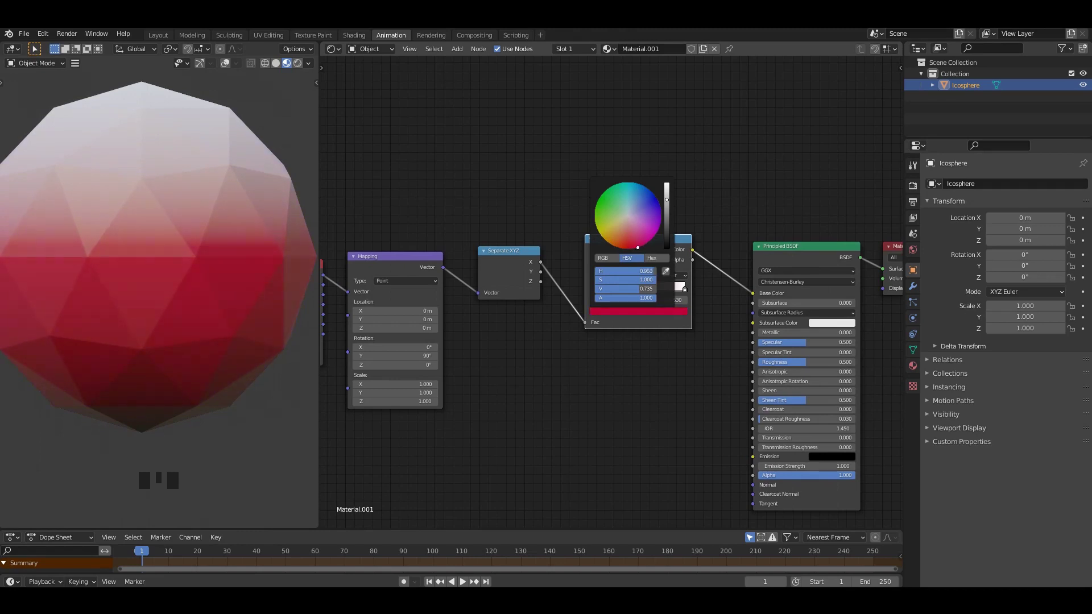
{"action": "left_click", "coordinate": [278, 136]}
{"action": "scroll", "scroll_direction": "down", "scroll_amount": 3}
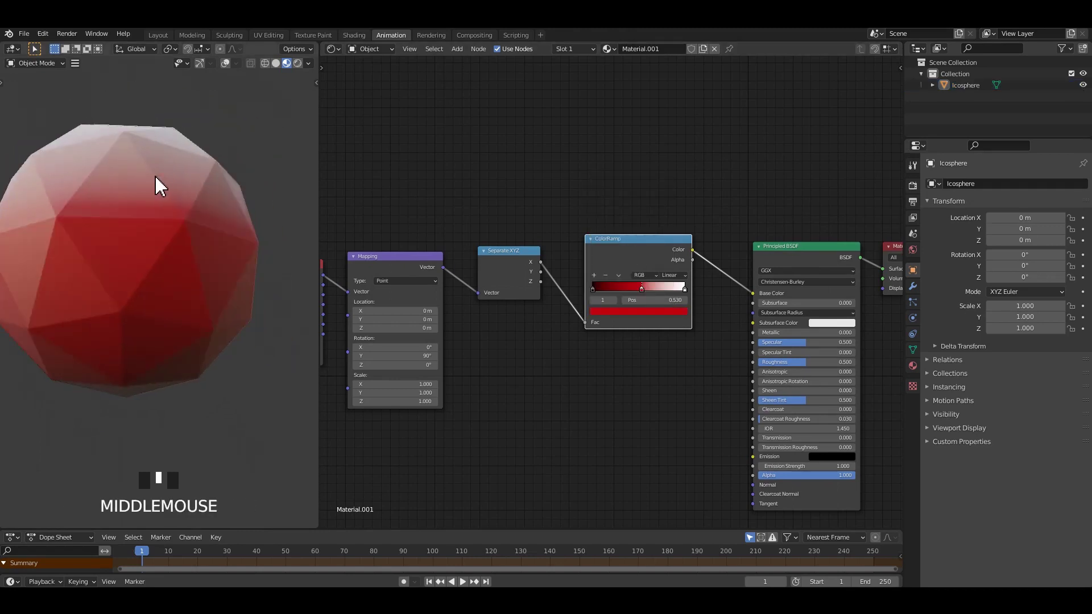
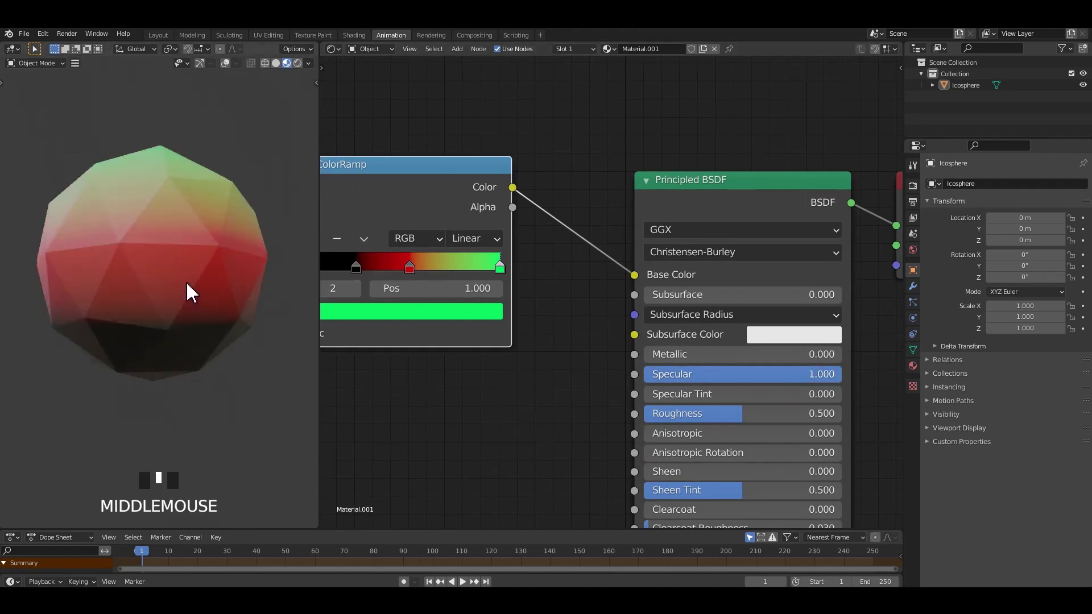
Step: Duplicate the ColorRamp below the first and connect Separate XYZ's Z output to its Fac
{"action": "left_click_drag", "start_coordinate": [436, 283], "coordinate": [250, 281]}
{"action": "left_click_drag", "start_coordinate": [251, 280], "coordinate": [522, 287]}
{"action": "left_click_drag", "start_coordinate": [523, 287], "coordinate": [204, 306]}
{"action": "middle_click", "coordinate": [204, 306]}
{"action": "scroll", "scroll_direction": "down", "scroll_amount": 3}
{"action": "middle_click", "coordinate": [216, 299]}
{"action": "scroll", "scroll_direction": "up", "scroll_amount": 3}
{"action": "left_click_drag", "start_coordinate": [196, 298], "coordinate": [444, 254]}
{"action": "left_click_drag", "start_coordinate": [444, 254], "coordinate": [497, 325]}
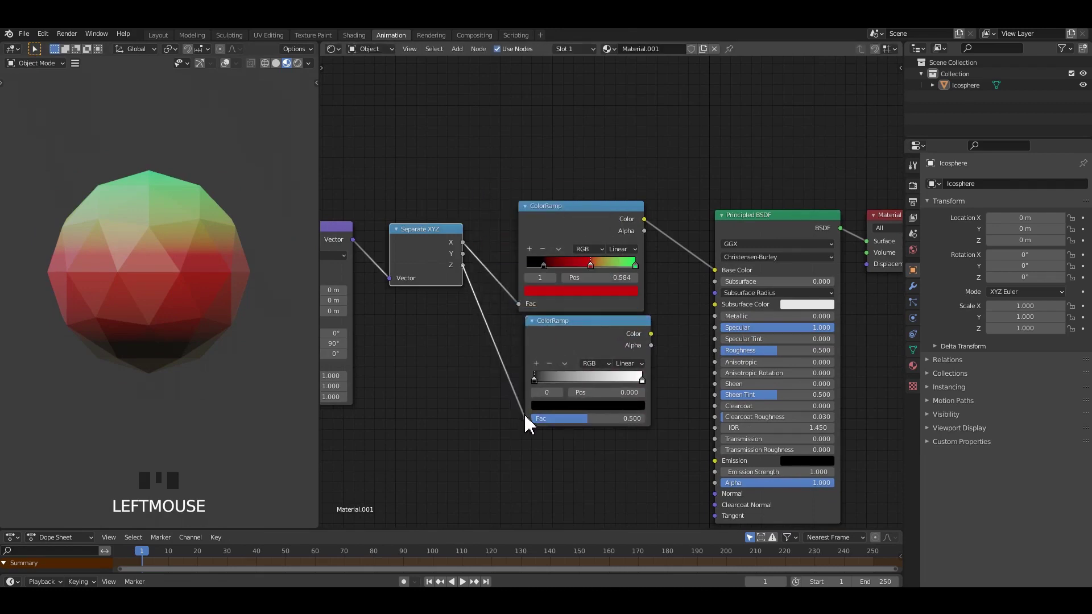
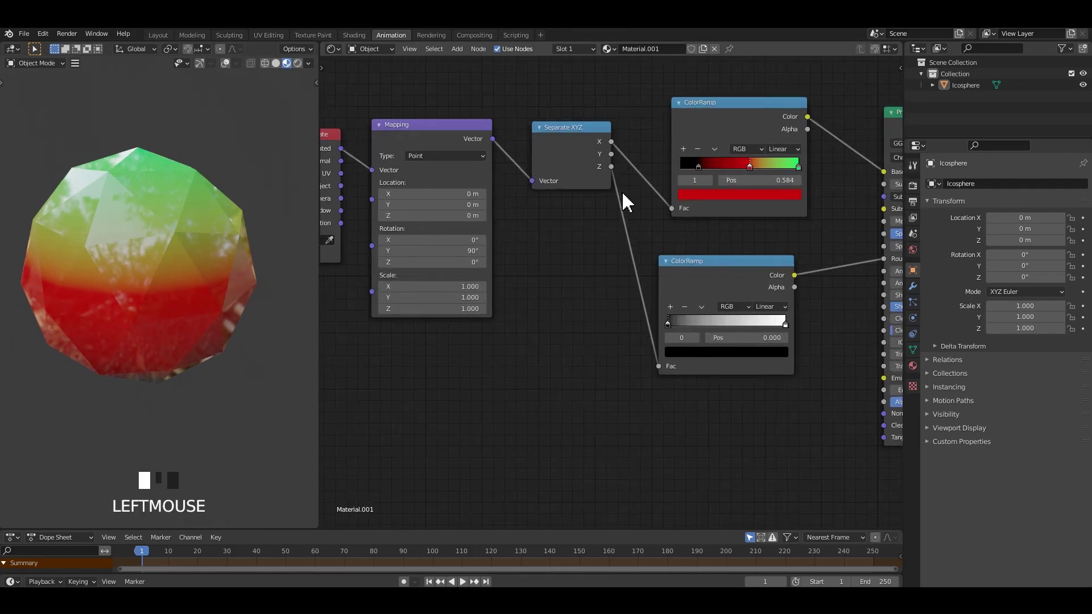
Step: Wire the second ramp into Roughness and slide its black stop to about 0.47 for a glossy bottom
{"action": "left_click_drag", "start_coordinate": [224, 240], "coordinate": [687, 332]}
{"action": "left_click_drag", "start_coordinate": [687, 332], "coordinate": [767, 337]}
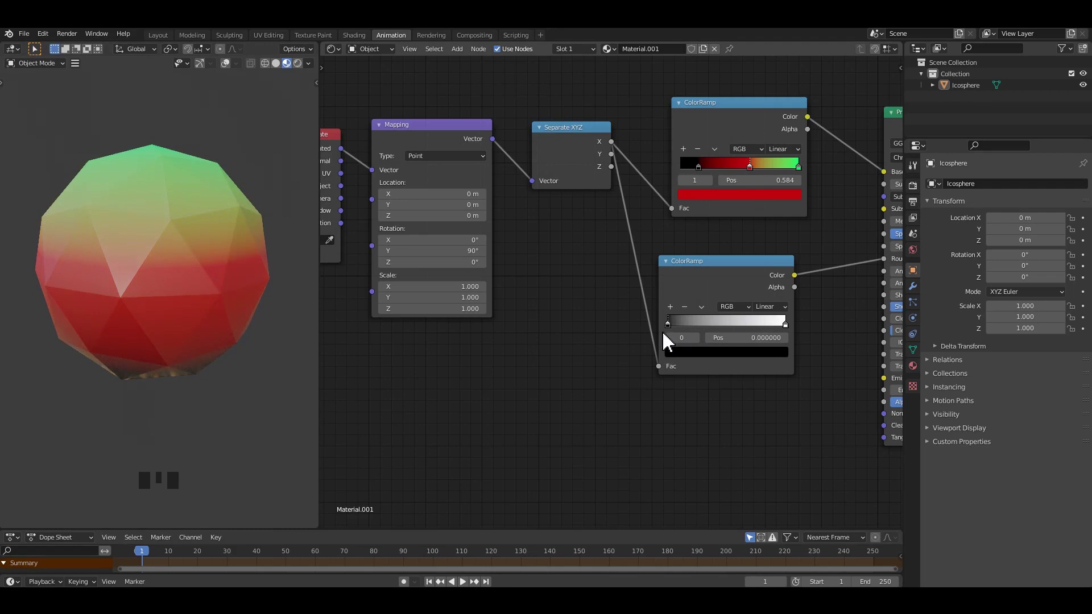
{"action": "left_click_drag", "start_coordinate": [678, 318], "coordinate": [139, 242]}
{"action": "left_click_drag", "start_coordinate": [139, 243], "coordinate": [771, 336]}
{"action": "left_click_drag", "start_coordinate": [771, 337], "coordinate": [189, 298]}
{"action": "left_click_drag", "start_coordinate": [190, 297], "coordinate": [655, 384]}
{"action": "left_click_drag", "start_coordinate": [655, 383], "coordinate": [147, 269]}
{"action": "scroll", "scroll_direction": "down", "scroll_amount": 3}
Step: Adjust the first ColorRamp's stop positions and recolour a stop while orbiting the icosphere
{"action": "left_click_drag", "start_coordinate": [144, 231], "coordinate": [160, 224]}
{"action": "scroll", "scroll_direction": "up", "scroll_amount": 3}
{"action": "left_click_drag", "start_coordinate": [189, 245], "coordinate": [315, 74]}
{"action": "left_click_drag", "start_coordinate": [314, 74], "coordinate": [151, 200]}
{"action": "left_click_drag", "start_coordinate": [151, 200], "coordinate": [630, 212]}
{"action": "left_click_drag", "start_coordinate": [630, 212], "coordinate": [159, 240]}
{"action": "left_click_drag", "start_coordinate": [159, 241], "coordinate": [632, 215]}
{"action": "left_click_drag", "start_coordinate": [632, 215], "coordinate": [668, 269]}
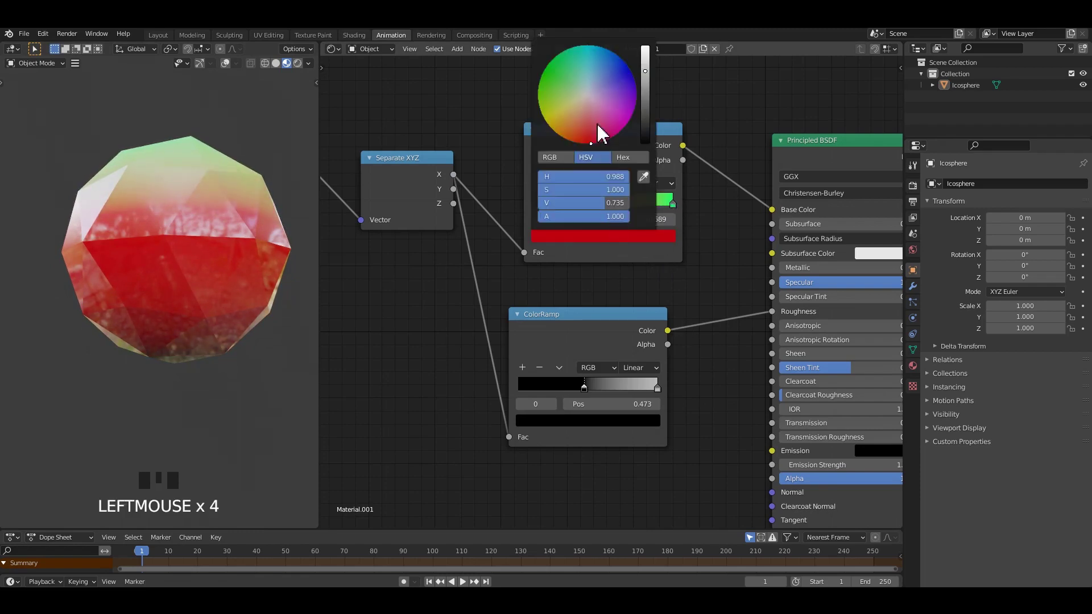
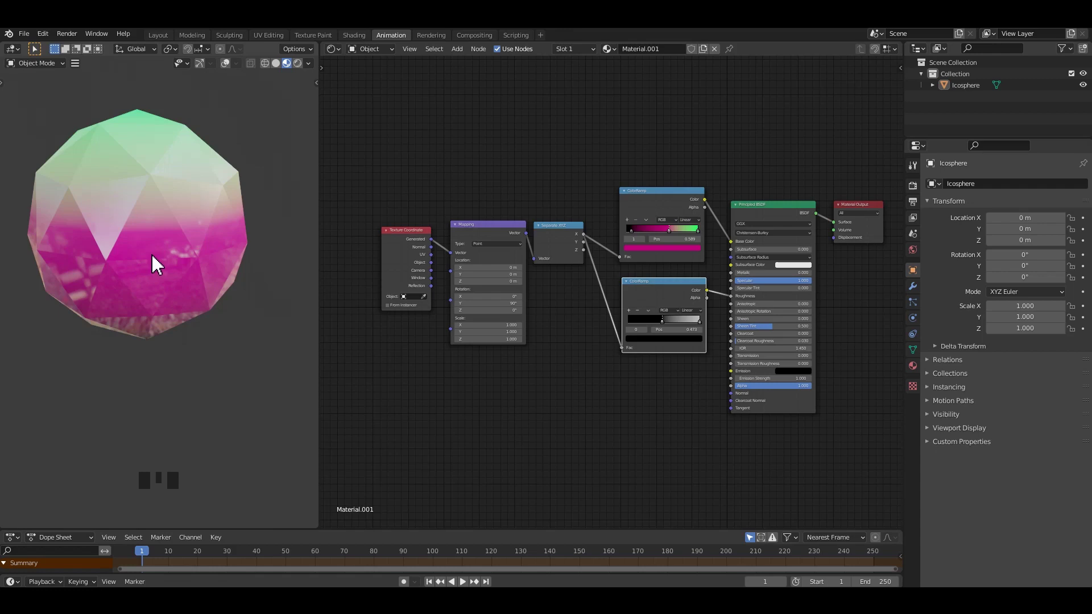
Step: Add a Suzanne monkey beside the icosphere and assign Material.002 with the magenta stop near the middle
{"action": "left_click_drag", "start_coordinate": [184, 305], "coordinate": [221, 249]}
{"action": "left_click_drag", "start_coordinate": [221, 249], "coordinate": [240, 212]}
{"action": "left_click_drag", "start_coordinate": [231, 279], "coordinate": [677, 245]}
{"action": "left_click_drag", "start_coordinate": [677, 245], "coordinate": [304, 261]}
{"action": "left_click_drag", "start_coordinate": [304, 261], "coordinate": [661, 237]}
{"action": "left_click_drag", "start_coordinate": [661, 237], "coordinate": [671, 326]}
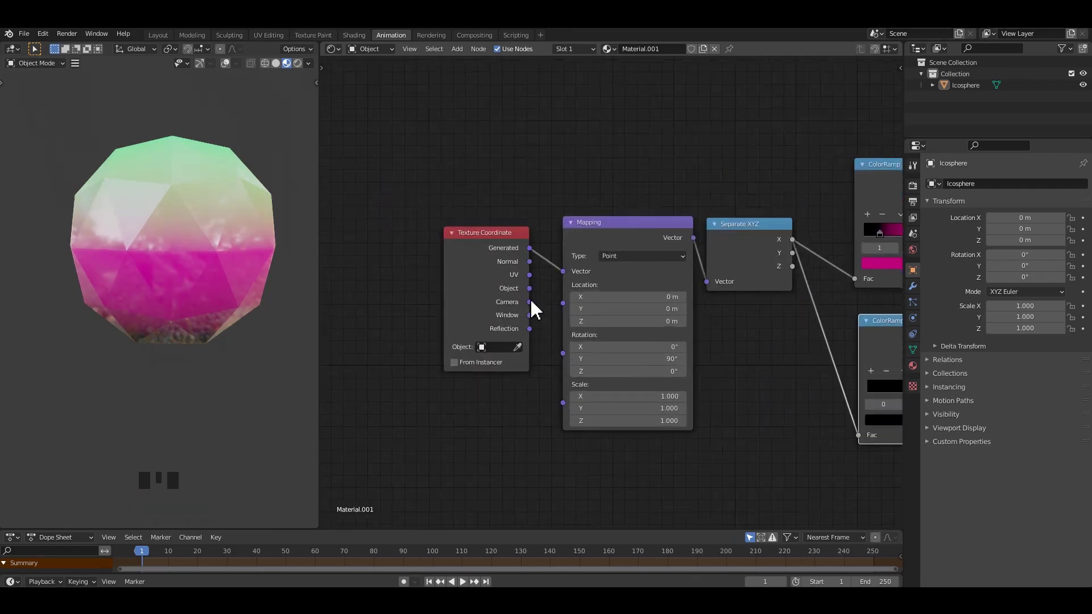
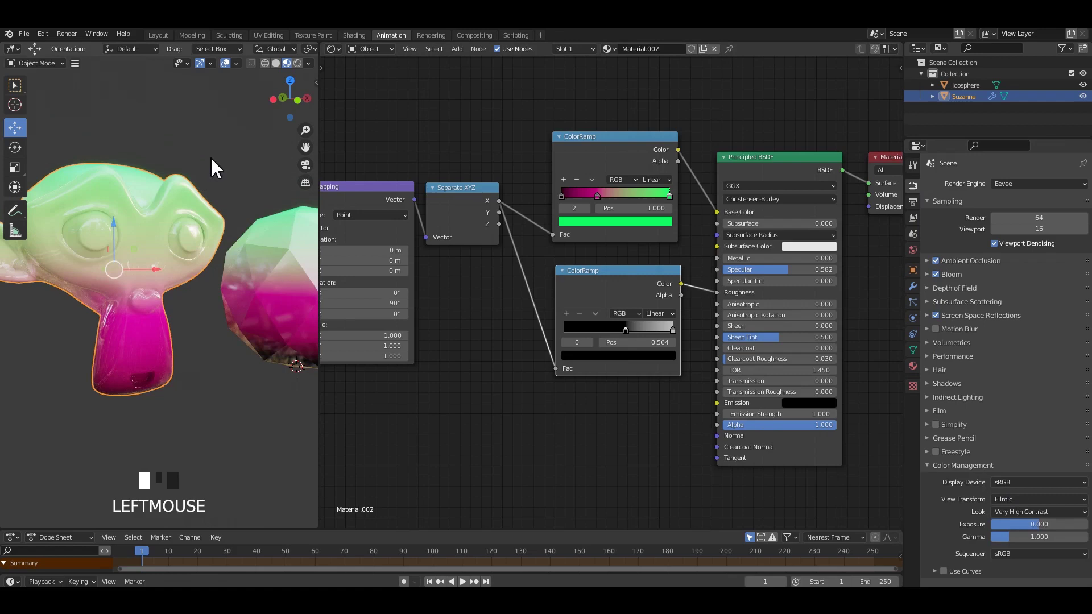
Step: Orbit and zoom the viewport to view Suzanne from the front
{"action": "left_click_drag", "start_coordinate": [205, 212], "coordinate": [185, 243]}
{"action": "scroll", "scroll_direction": "up", "scroll_amount": 3}
{"action": "left_click_drag", "start_coordinate": [193, 249], "coordinate": [188, 239]}
{"action": "scroll", "scroll_direction": "down", "scroll_amount": 3}
{"action": "middle_click", "coordinate": [217, 263]}
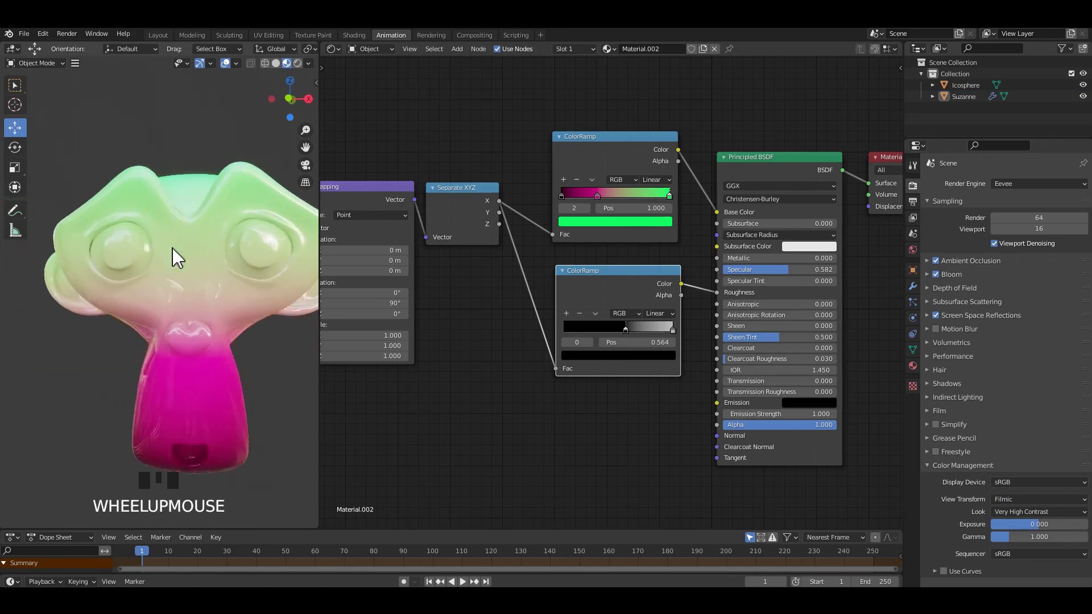
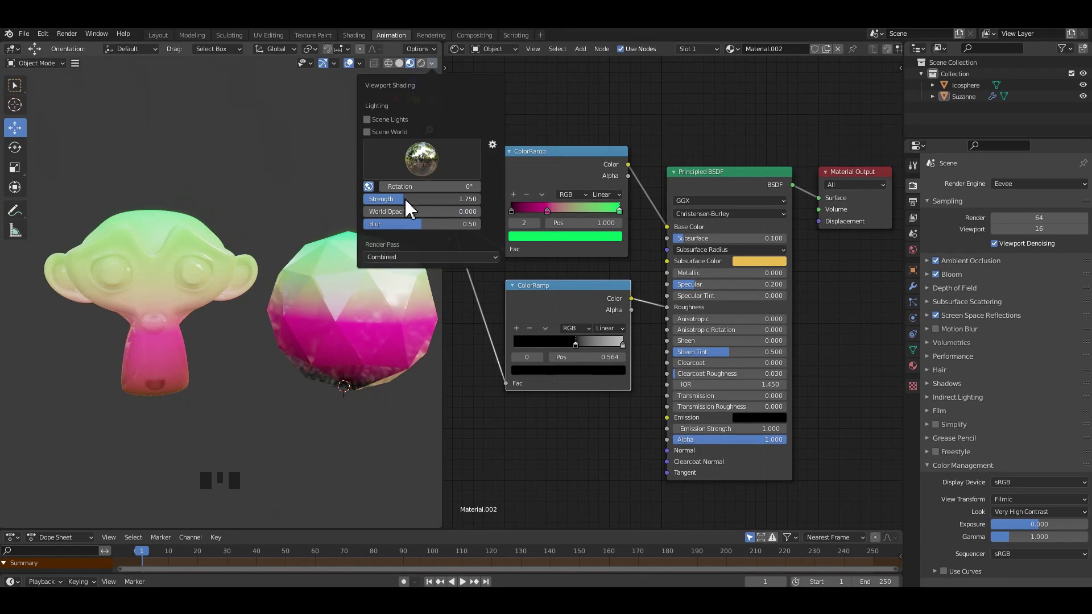
Step: Raise World Opacity in Viewport Shading so the blurred HDRI shows behind the models
{"action": "left_click_drag", "start_coordinate": [266, 200], "coordinate": [362, 290]}
{"action": "left_click", "coordinate": [363, 289]}
{"action": "left_click", "coordinate": [218, 281]}
{"action": "left_click", "coordinate": [323, 300]}
{"action": "left_click_drag", "start_coordinate": [368, 175], "coordinate": [226, 247]}
{"action": "left_click", "coordinate": [226, 247]}
Step: Set both ColorRamps to Ease interpolation, Suzanne orange-to-green and the icosphere black-to-blue
{"action": "left_click_drag", "start_coordinate": [227, 254], "coordinate": [745, 220]}
{"action": "left_click_drag", "start_coordinate": [745, 220], "coordinate": [152, 238]}
{"action": "left_click_drag", "start_coordinate": [152, 238], "coordinate": [740, 202]}
{"action": "scroll", "scroll_direction": "down", "scroll_amount": 3}
{"action": "scroll", "scroll_direction": "down", "scroll_amount": 3}
{"action": "scroll", "scroll_direction": "down", "scroll_amount": 3}
{"action": "scroll", "scroll_direction": "down", "scroll_amount": 3}
{"action": "scroll", "scroll_direction": "down", "scroll_amount": 3}
{"action": "scroll", "scroll_direction": "down", "scroll_amount": 3}
{"action": "scroll", "scroll_direction": "up", "scroll_amount": 3}
{"action": "scroll", "scroll_direction": "down", "scroll_amount": 3}
{"action": "scroll", "scroll_direction": "down", "scroll_amount": 3}
{"action": "scroll", "scroll_direction": "down", "scroll_amount": 3}
{"action": "scroll", "scroll_direction": "down", "scroll_amount": 3}
{"action": "scroll", "scroll_direction": "up", "scroll_amount": 3}
{"action": "scroll", "scroll_direction": "up", "scroll_amount": 3}
{"action": "scroll", "scroll_direction": "up", "scroll_amount": 3}
{"action": "scroll", "scroll_direction": "up", "scroll_amount": 3}
Step: Select the icosphere and move its ramp stops, black to 0.127 and blue to about 0.739
{"action": "left_click_drag", "start_coordinate": [257, 247], "coordinate": [330, 294]}
{"action": "left_click", "coordinate": [331, 294]}
{"action": "scroll", "scroll_direction": "down", "scroll_amount": 3}
{"action": "scroll", "scroll_direction": "down", "scroll_amount": 3}
{"action": "scroll", "scroll_direction": "down", "scroll_amount": 3}
{"action": "scroll", "scroll_direction": "up", "scroll_amount": 3}
{"action": "left_click_drag", "start_coordinate": [260, 295], "coordinate": [719, 227]}
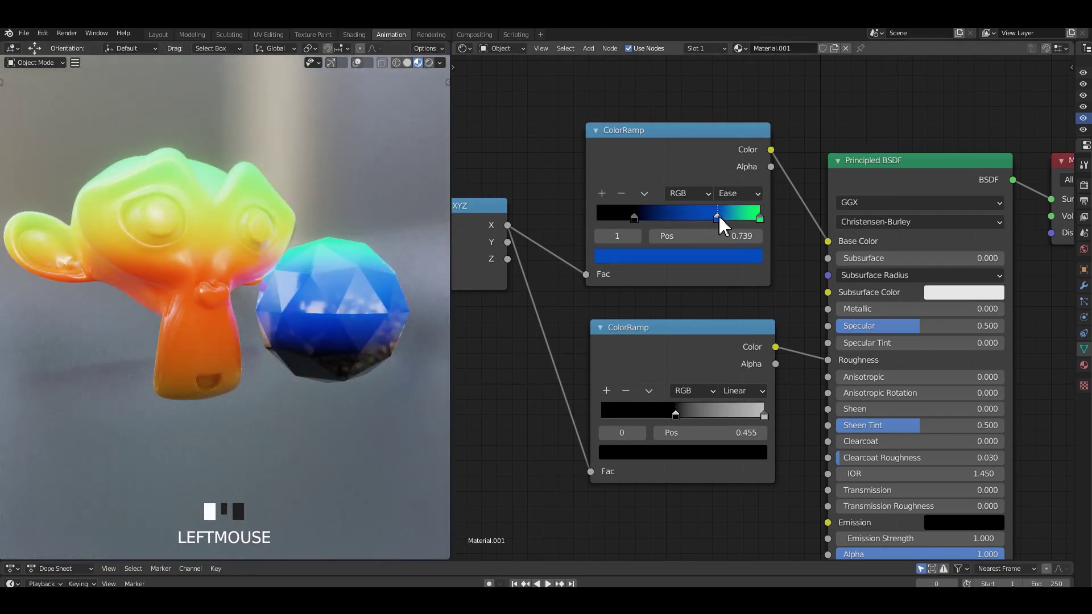